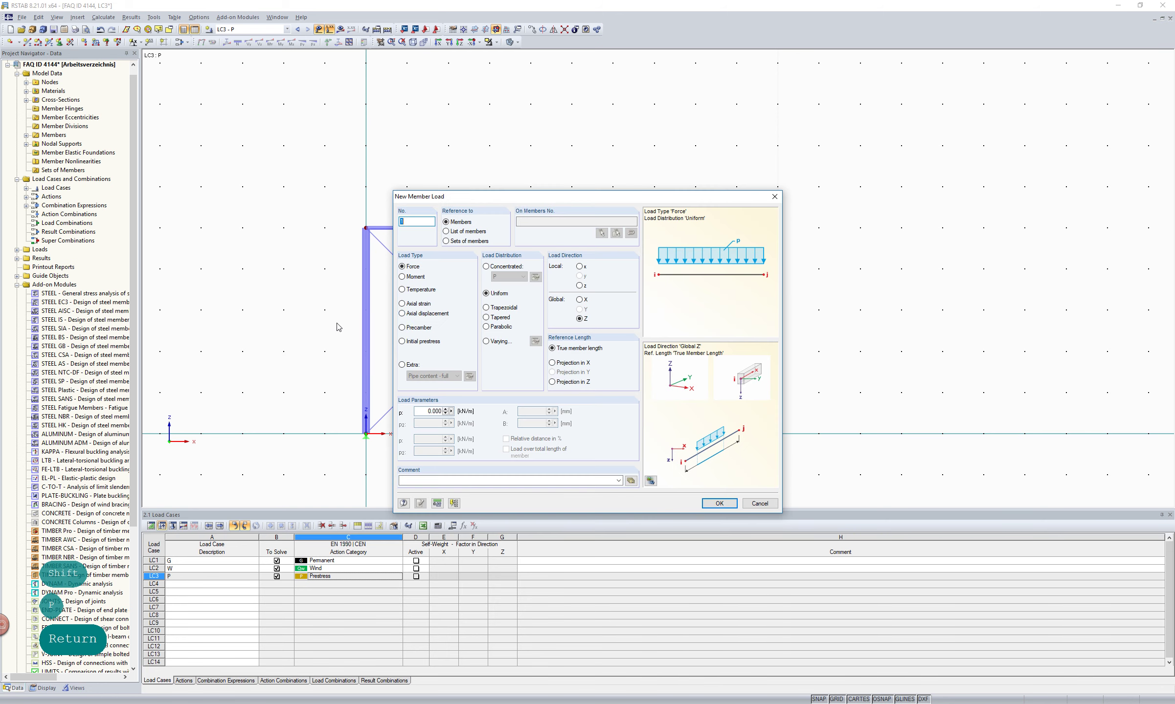
Define an axial displacement member load of -1 along member 1 in LC3
left_click(740, 386)
type("-1")
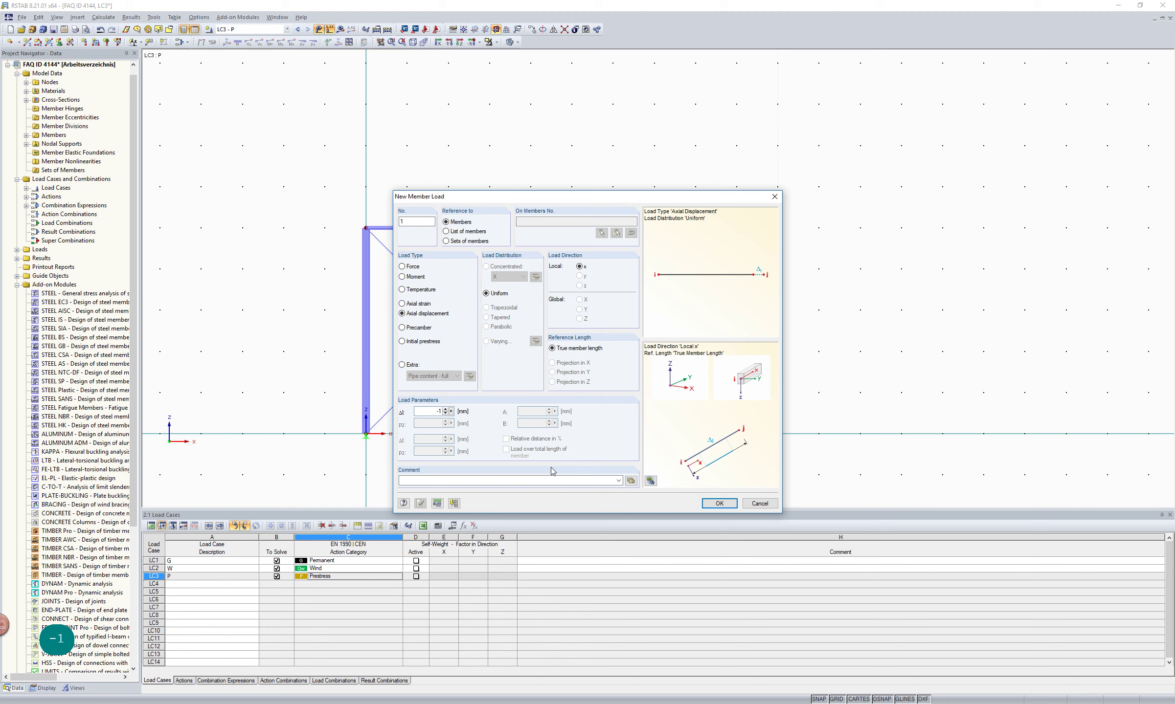
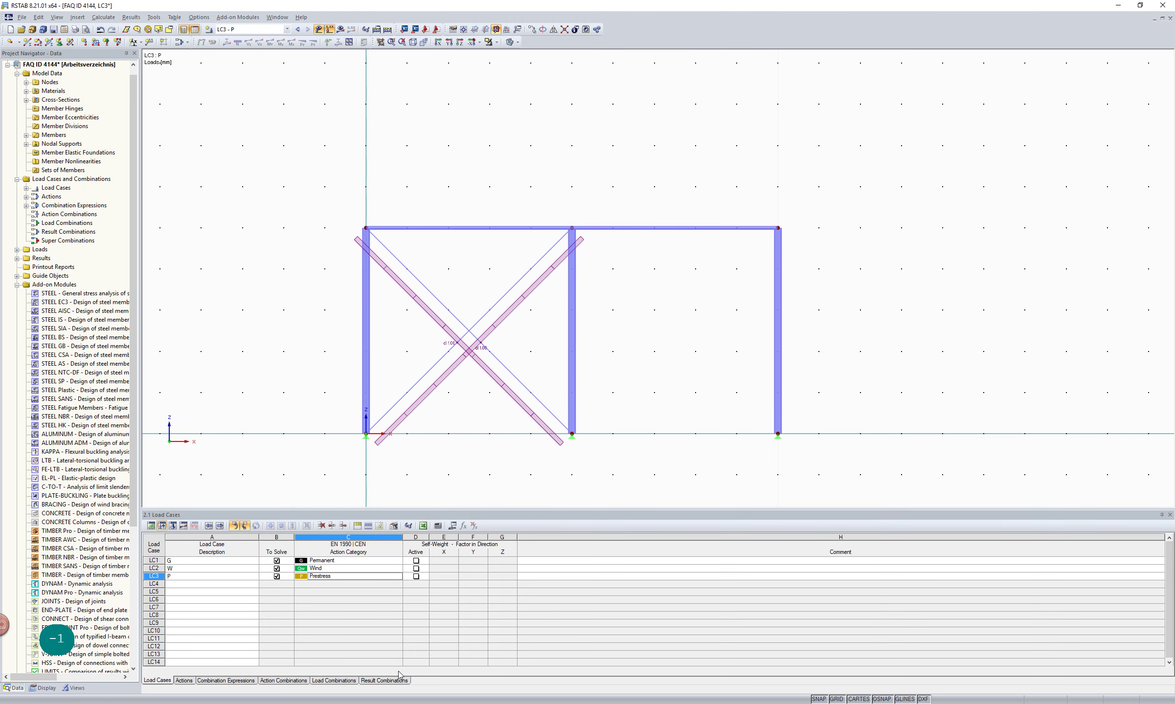
Select combination CO1 and request its results, starting the calculation
type("-1")
left_click(326, 687)
scroll("down", 3)
type("-1")
left_click(326, 686)
type("-1-1-1")
scroll("down", 3)
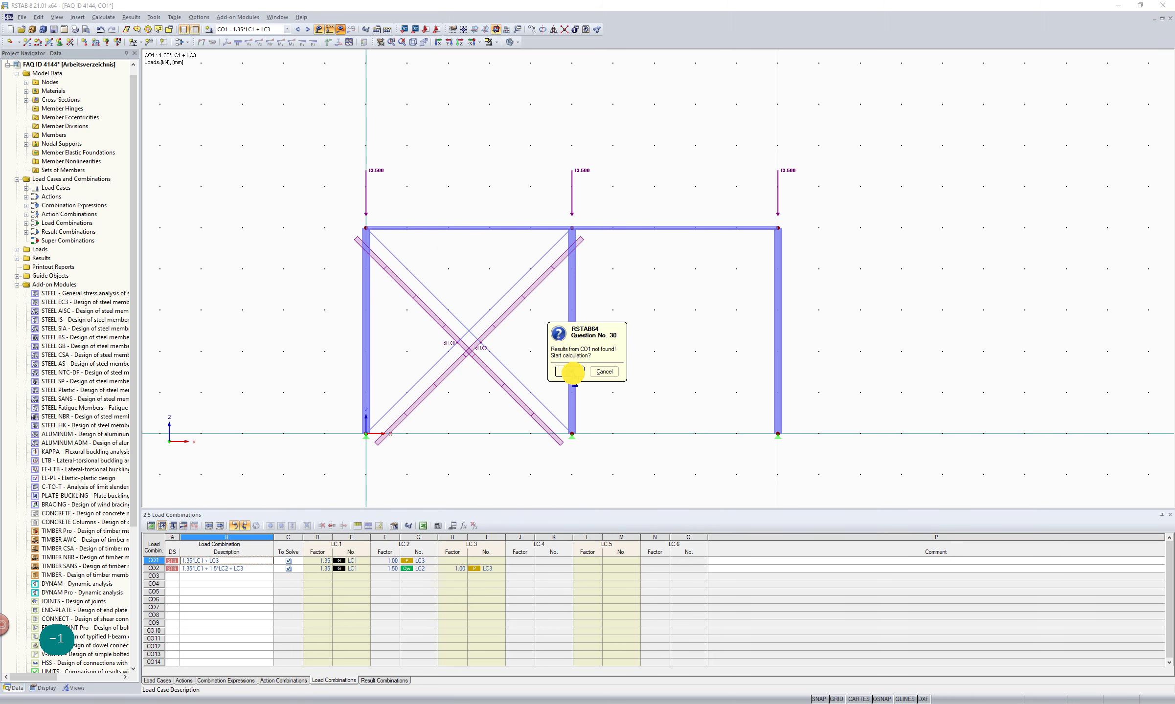